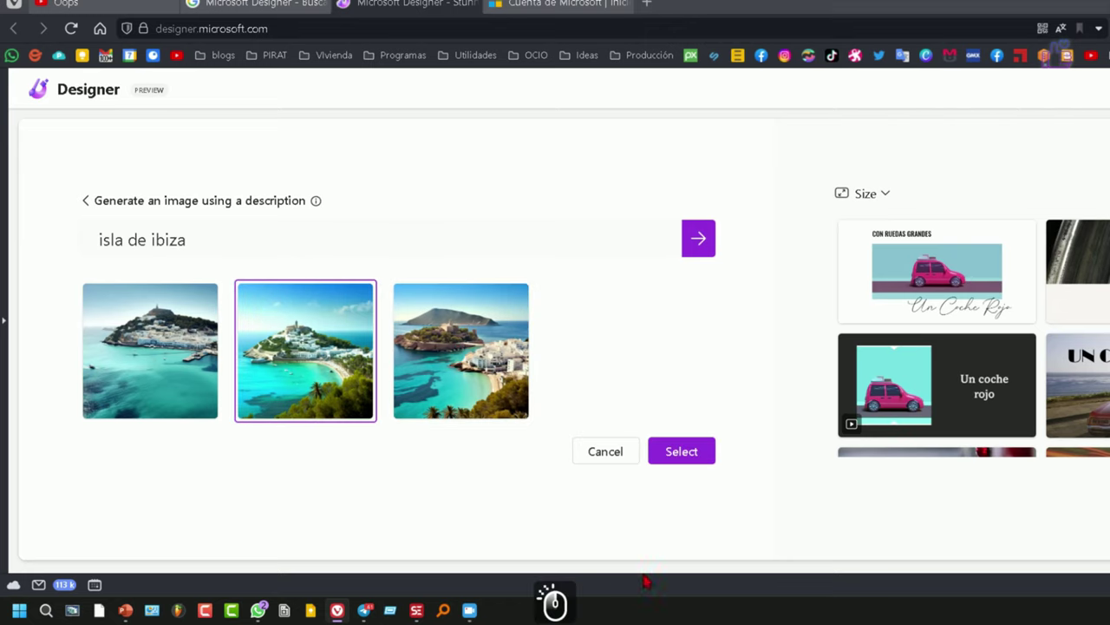
Step: Confirm the second generated 'isla de ibiza' image as the basis for new design suggestions
{"action": "left_click", "coordinate": [686, 457]}
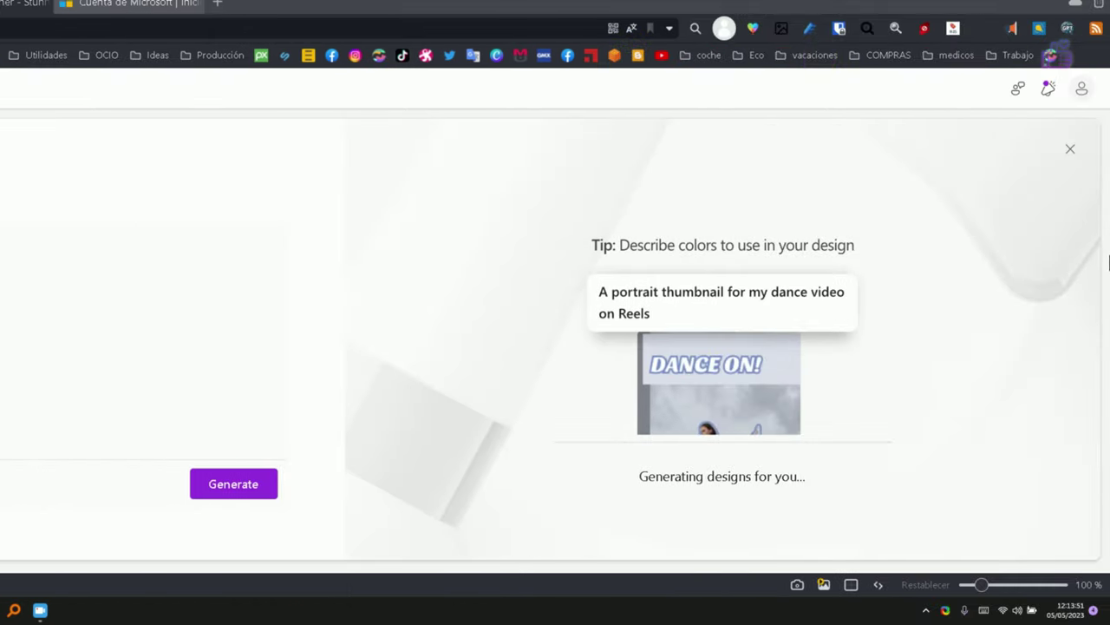